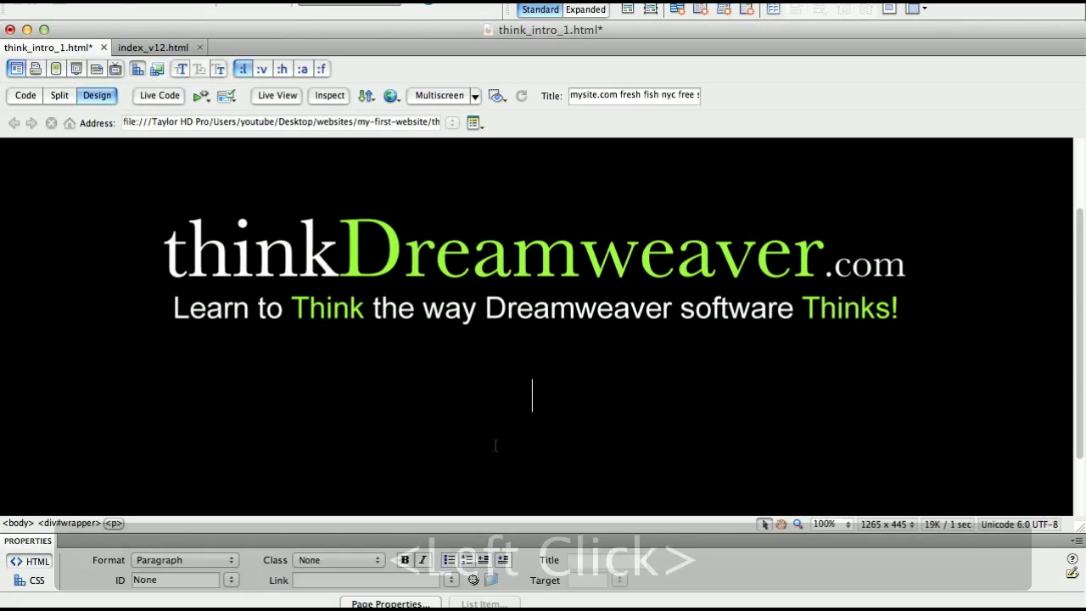
- Write the heading 'How to publish your webpage / website via FTP to your web server with Dreamweaver'
{"action": "key", "text": "super+v"}
{"action": "key", "text": "space"}
{"action": "key", "text": "shift+h"}
{"action": "type", "text": "how"}
{"action": "key", "text": "space"}
{"action": "key", "text": "space"}
{"action": "type", "text": "ulish"}
{"action": "key", "text": "space"}
{"action": "type", "text": "ur w"}
{"action": "type", "text": "page / website via"}
{"action": "key", "text": "shift+f"}
{"action": "type", "text": "p"}
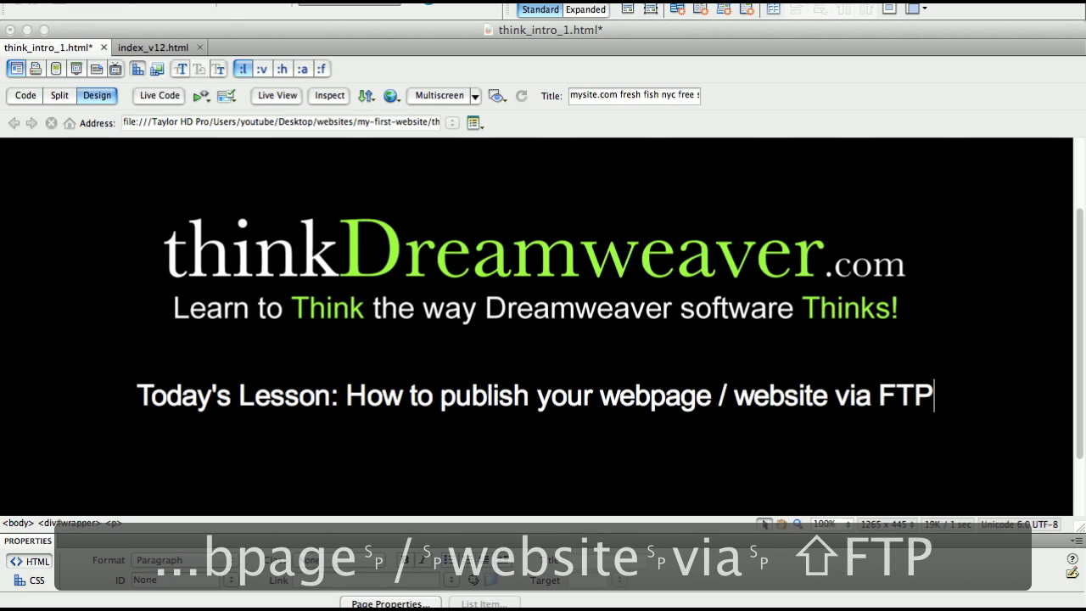
{"action": "type", "text": "o your web server with"}
{"action": "key", "text": "shift+d"}
{"action": "type", "text": "⇧Dreamweaver"}
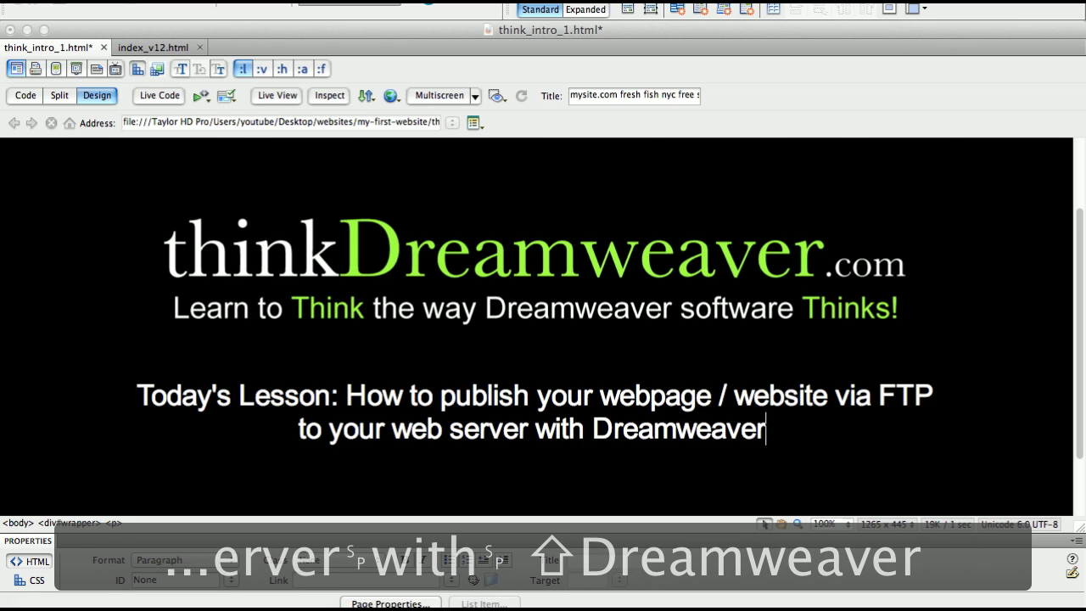
- Finish the heading with '...' and switch to the index_v12.html MySite.com page
{"action": "type", "text": ".."}
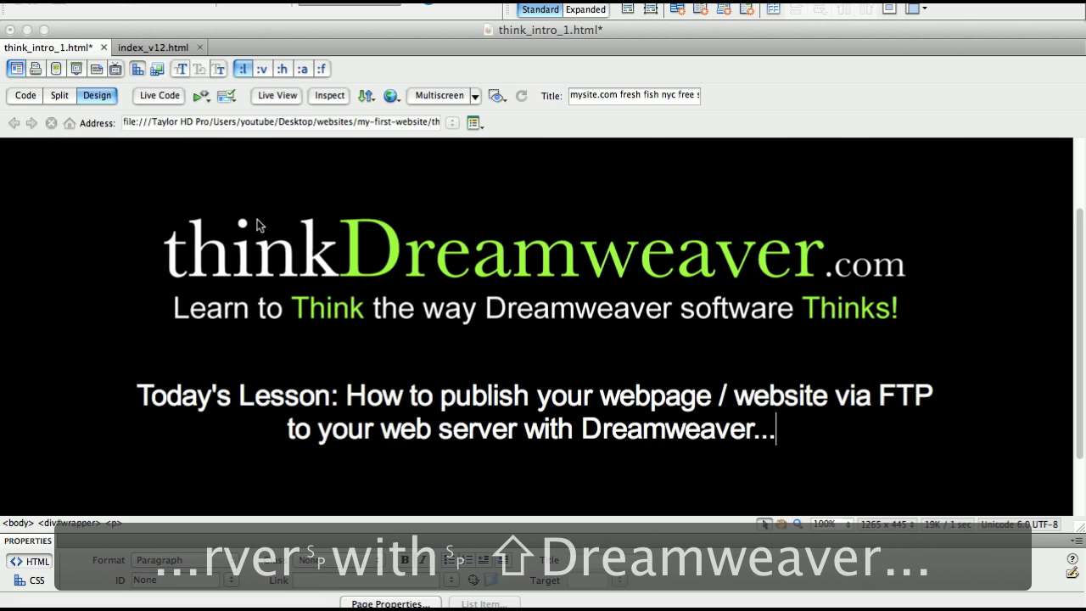
{"action": "left_click", "coordinate": [188, 59]}
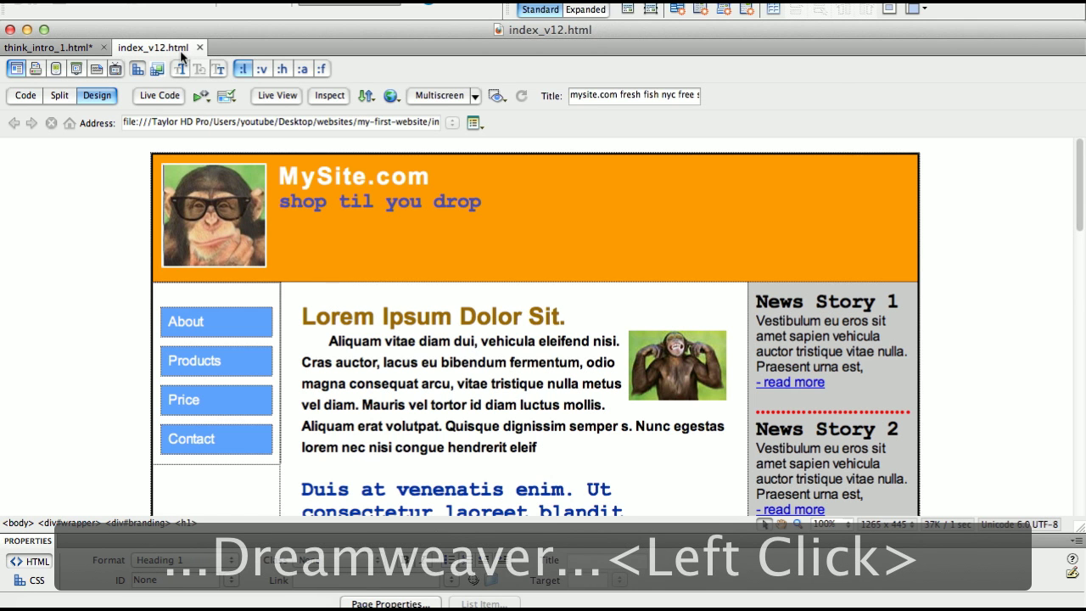
{"action": "type", "text": "Dreamweaver...Dreamweaver…Dreamweaver…"}
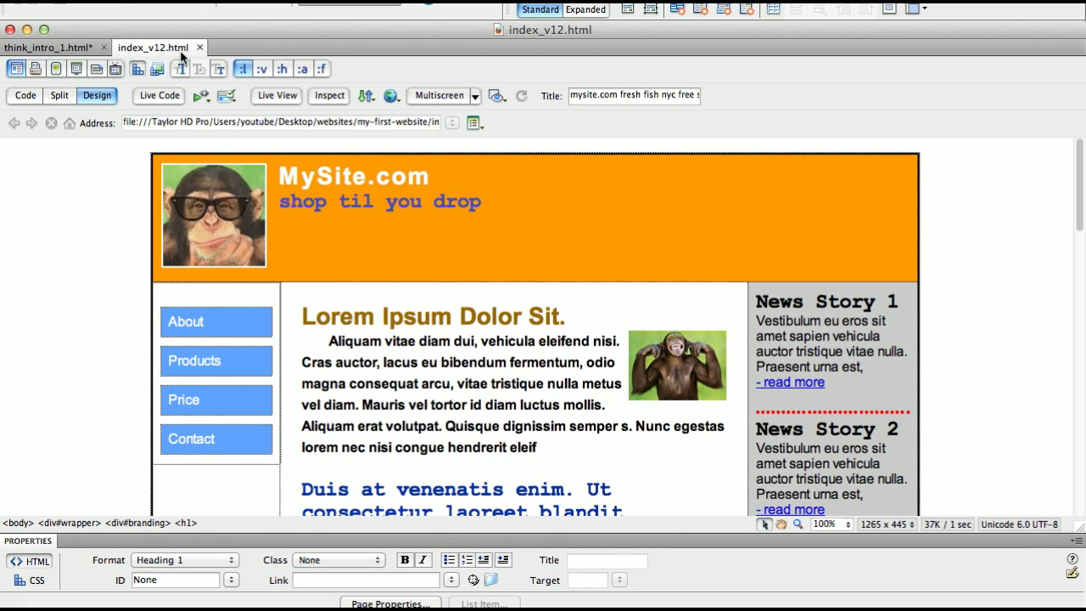
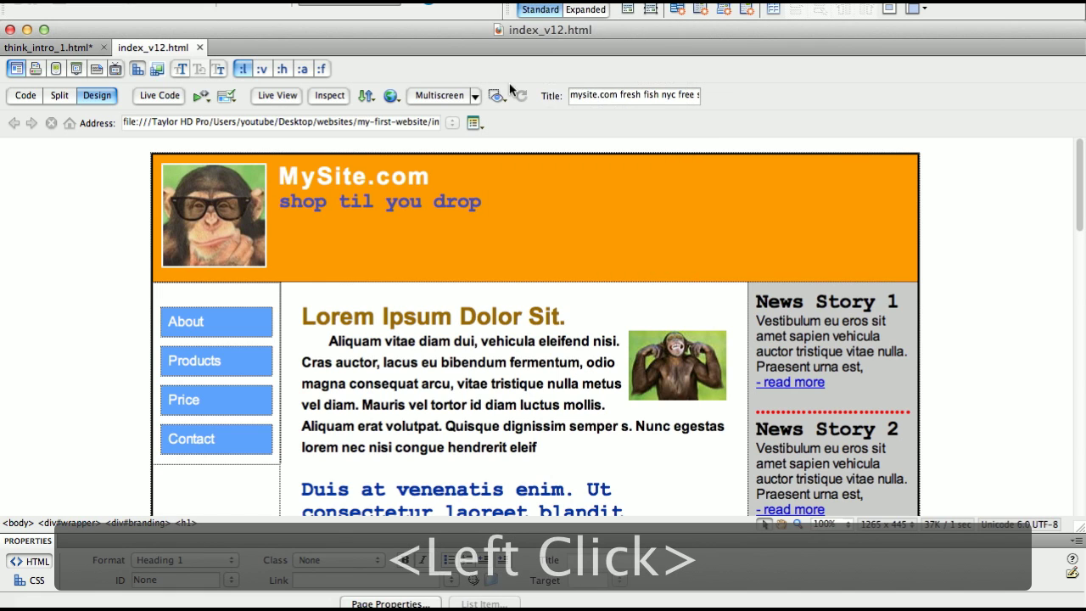
- Start a new site and replace its default name with 'our-new-site'
{"action": "left_click", "coordinate": [604, 239]}
{"action": "double_click", "coordinate": [604, 240]}
{"action": "type", "text": "or"}
{"action": "type", "text": "new"}
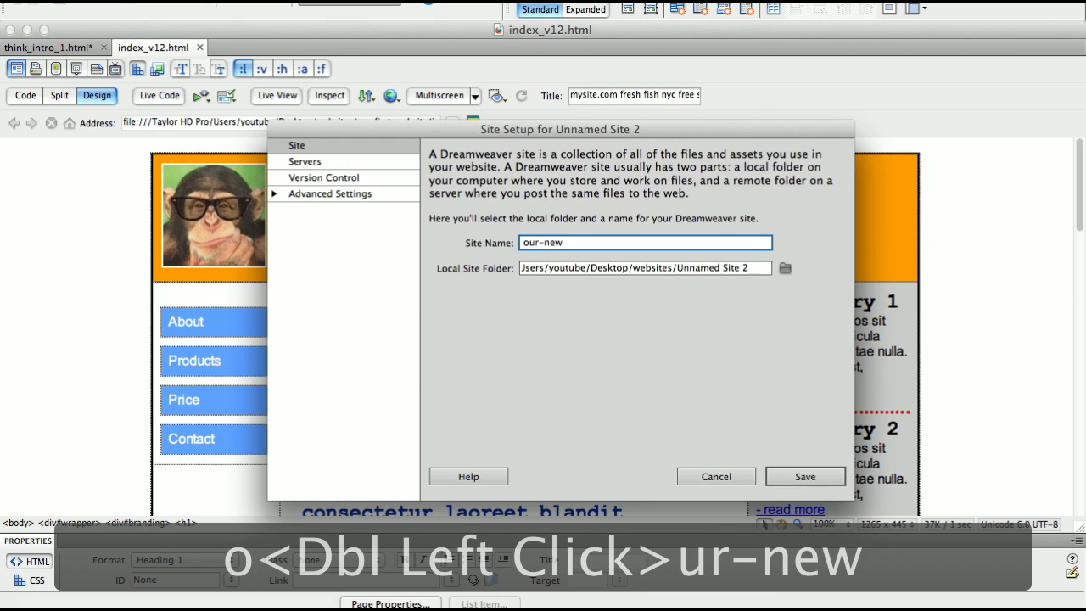
{"action": "type", "text": "-site"}
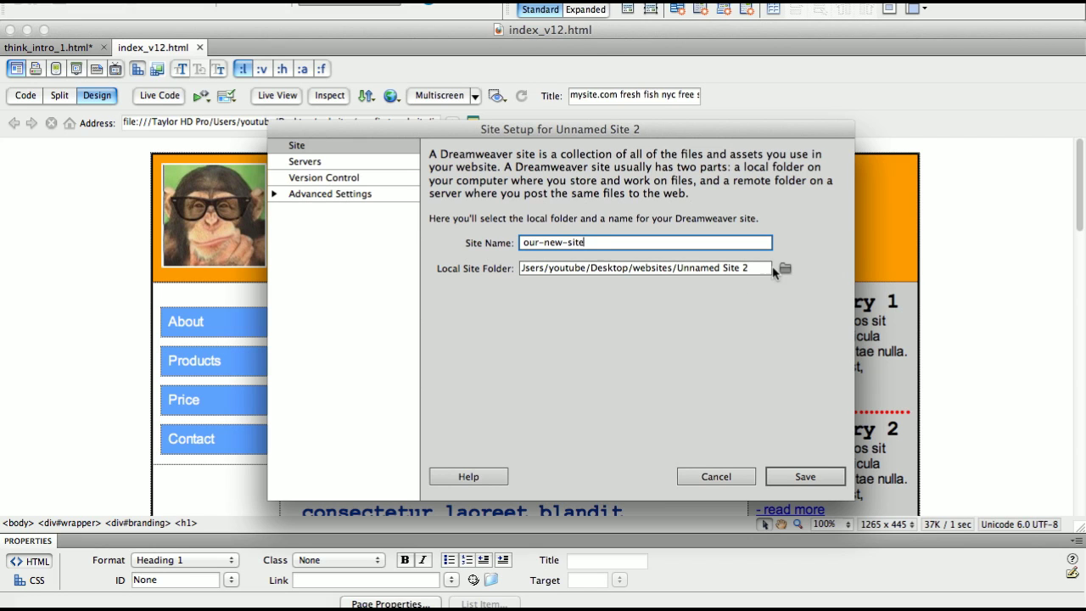
- Browse to Desktop > websites in the root-folder chooser, cancelling a first new-folder prompt
{"action": "left_click", "coordinate": [792, 274]}
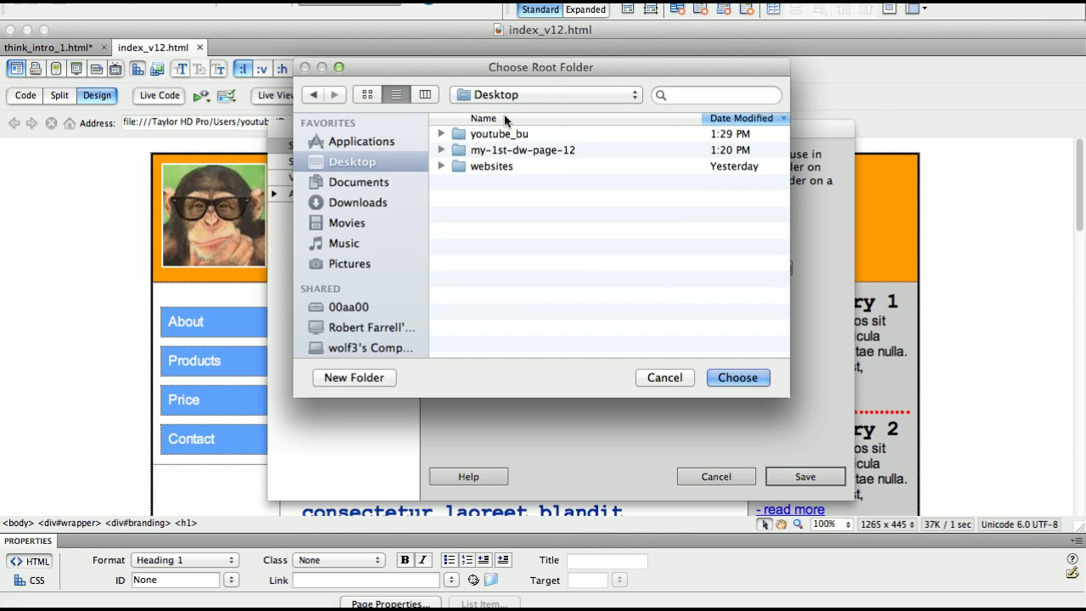
{"action": "double_click", "coordinate": [500, 165]}
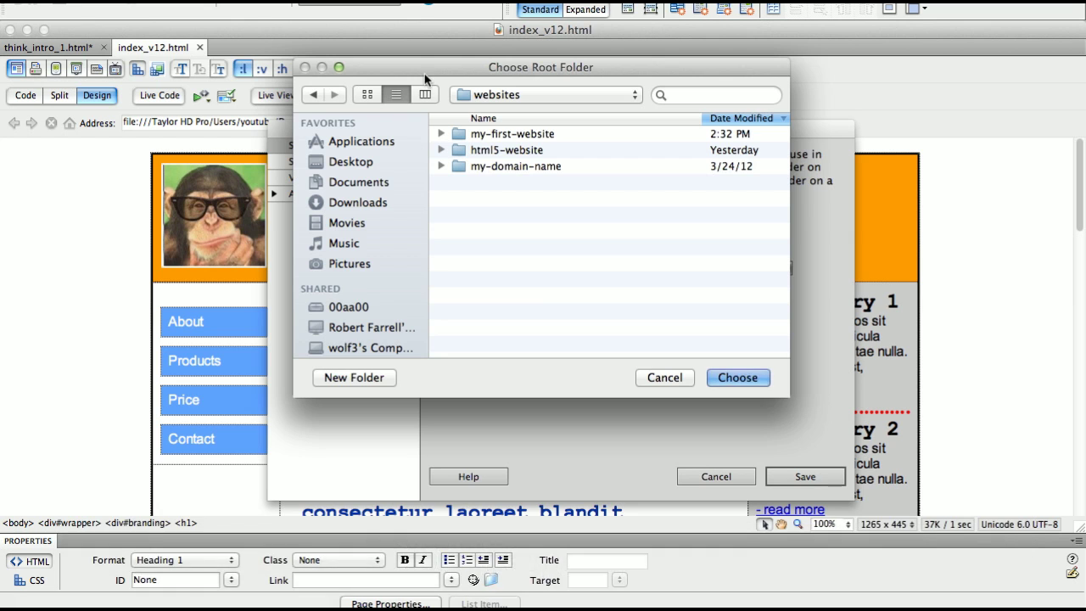
{"action": "left_click", "coordinate": [433, 77]}
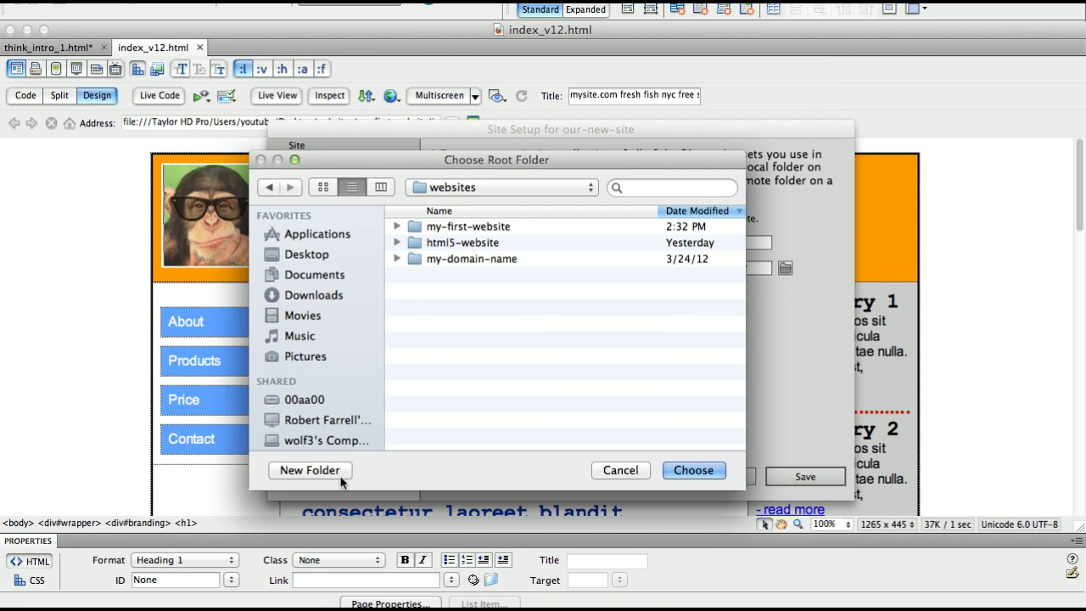
{"action": "left_click", "coordinate": [345, 485]}
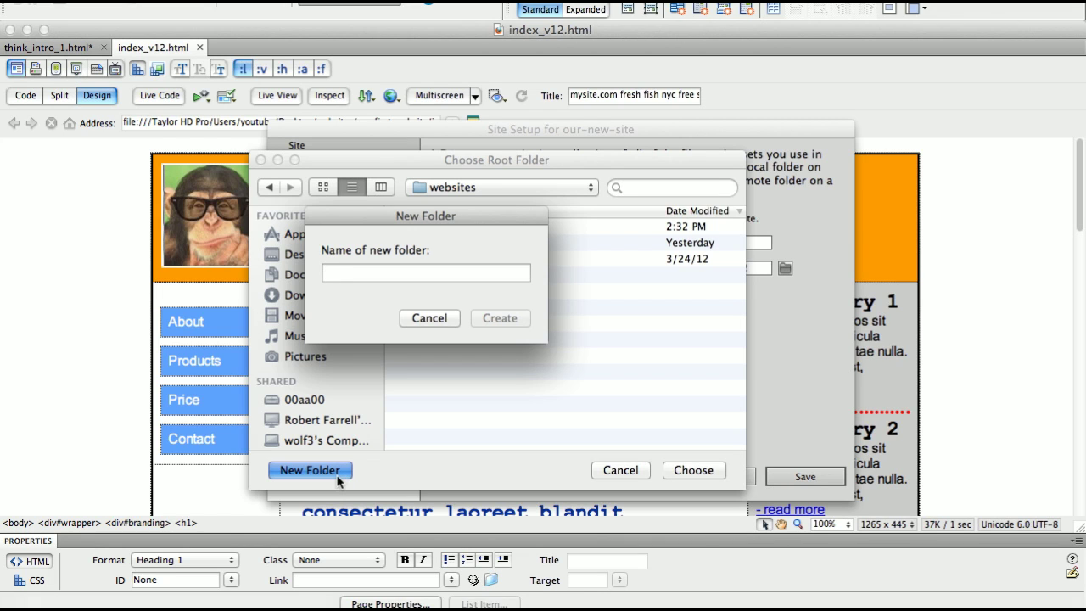
{"action": "left_click", "coordinate": [448, 332]}
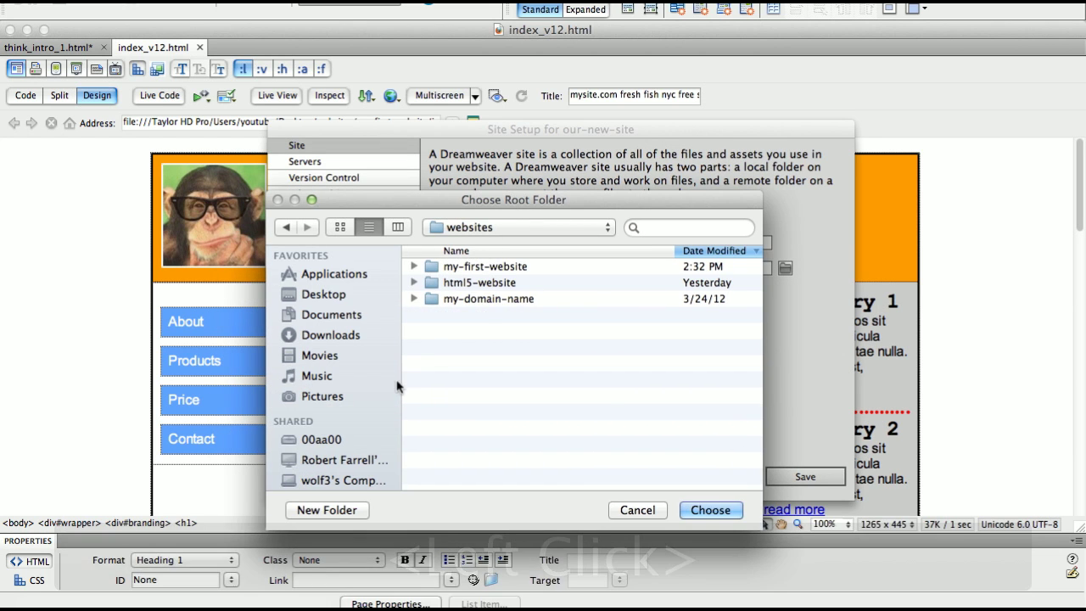
- Create a new folder named 'our-new-site' inside websites as the local site folder
{"action": "left_click", "coordinate": [404, 389]}
{"action": "type", "text": "o"}
{"action": "type", "text": "-new-site"}
{"action": "left_click", "coordinate": [530, 367]}
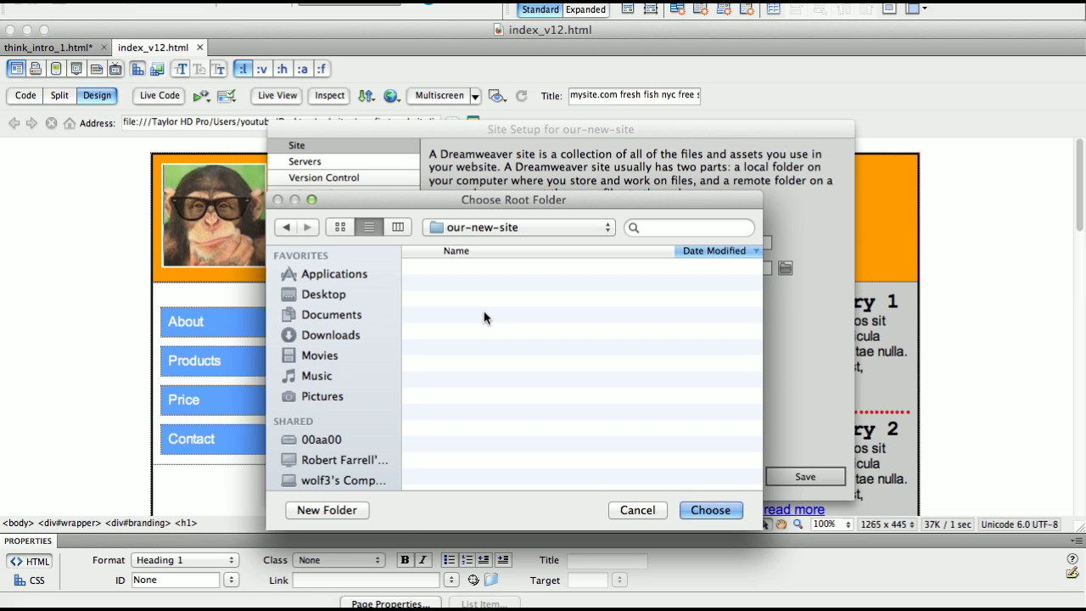
- Confirm the local site folder Desktop/websites/our-new-site for the site
{"action": "left_click", "coordinate": [717, 514]}
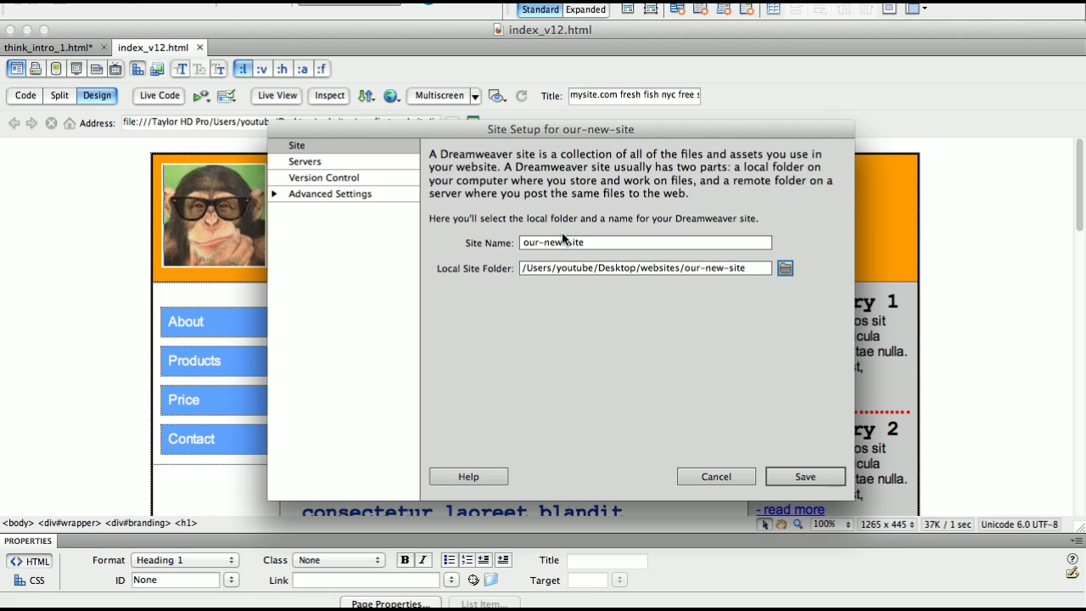
- Show the Servers section and add a new FTP server entry for our-new-site
{"action": "left_click", "coordinate": [365, 157]}
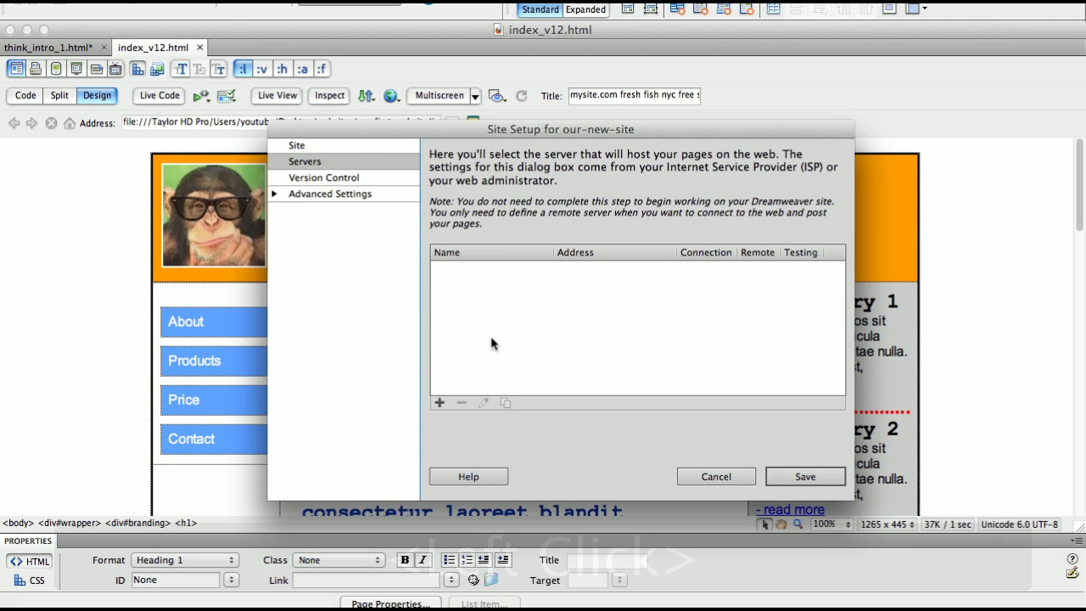
{"action": "left_click", "coordinate": [440, 407]}
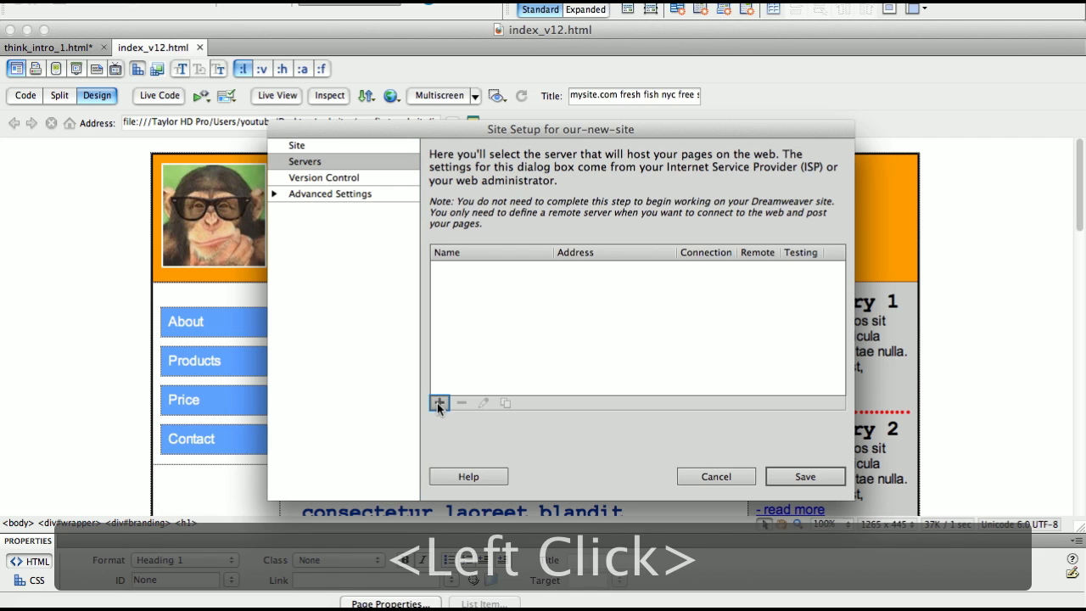
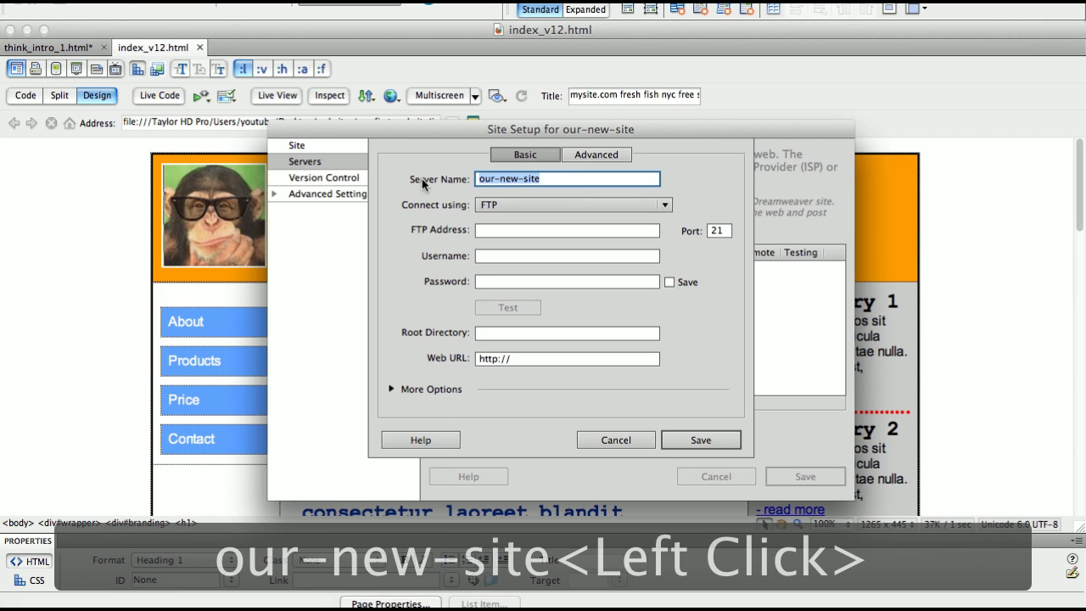
- Enter FTP address our-new-site.com, username myusername, saved password and root directory www/
{"action": "key", "text": "super+c"}
{"action": "left_click", "coordinate": [430, 187]}
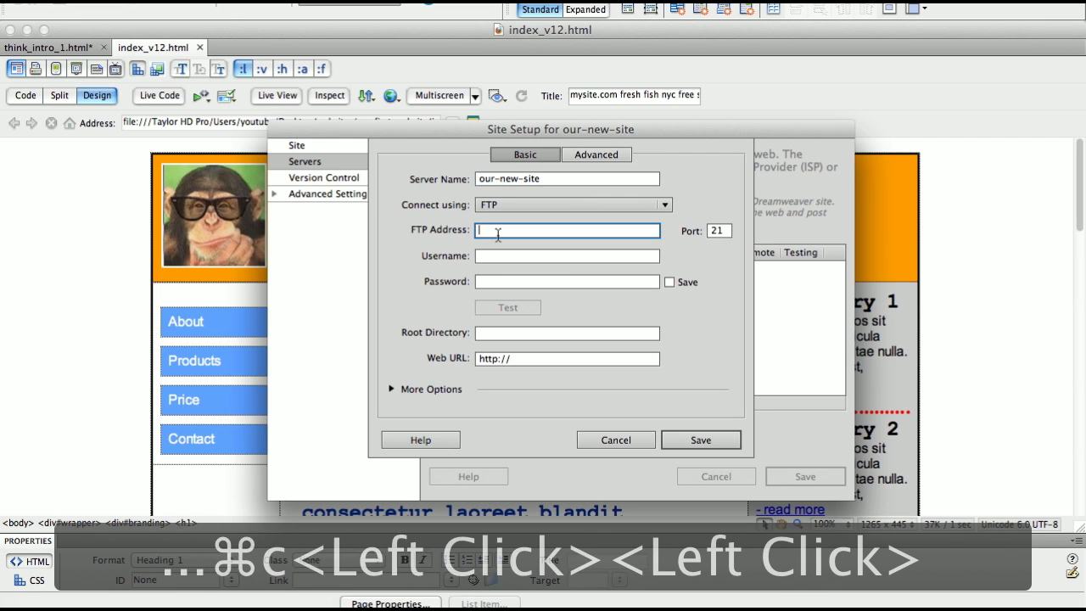
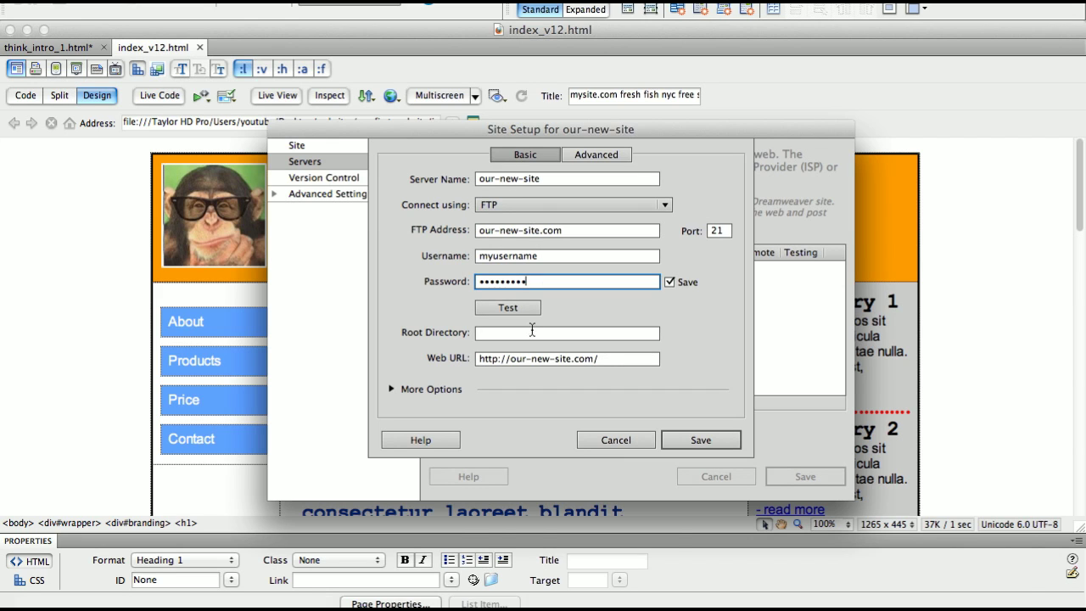
{"action": "left_click", "coordinate": [535, 326]}
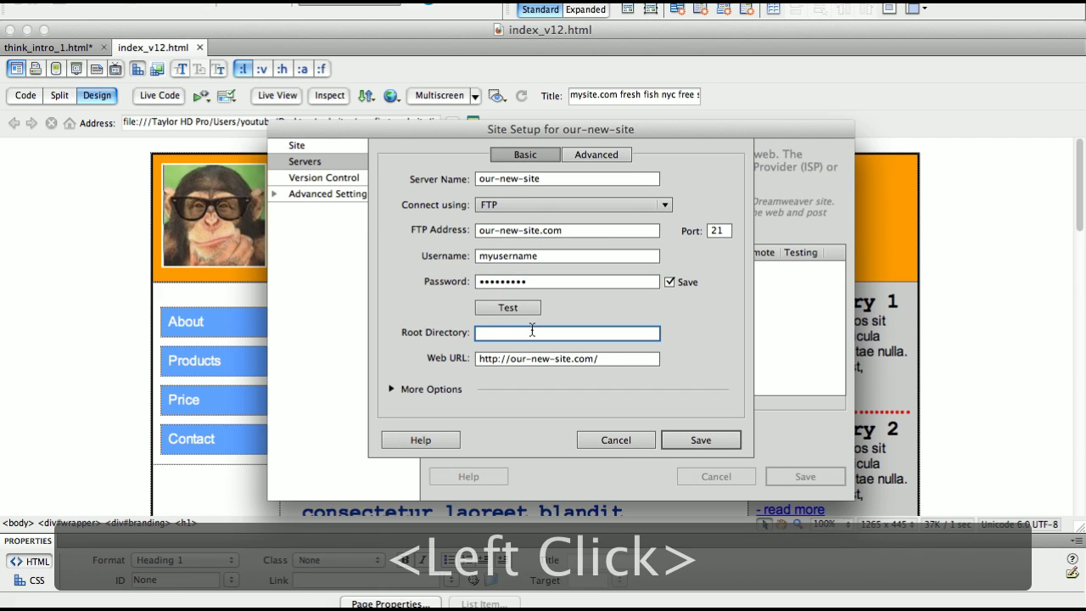
{"action": "type", "text": "www"}
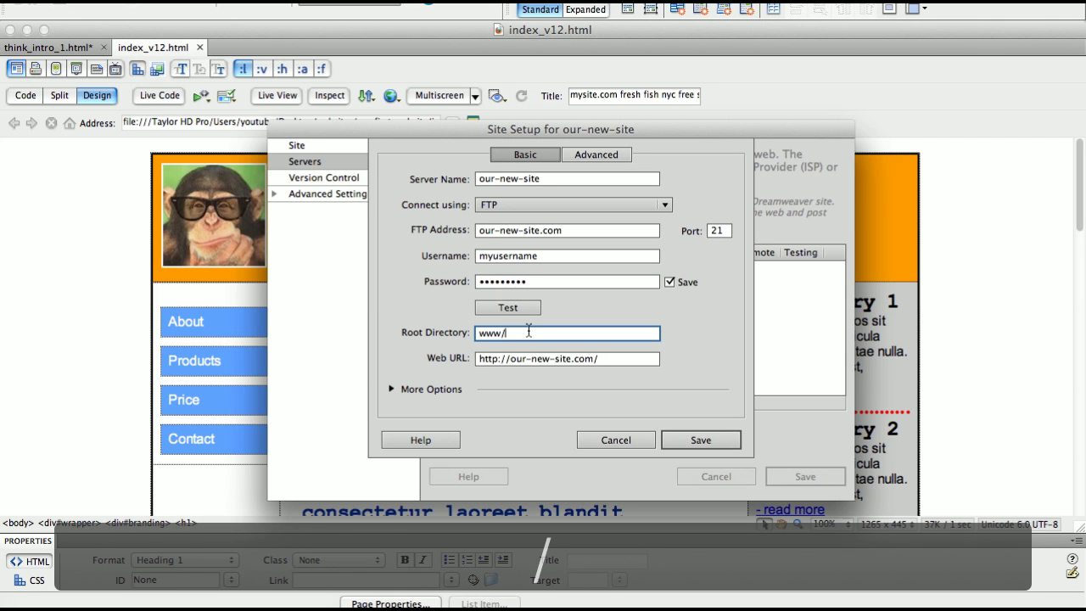
{"action": "type", "text": "/"}
{"action": "key", "text": "Tab"}
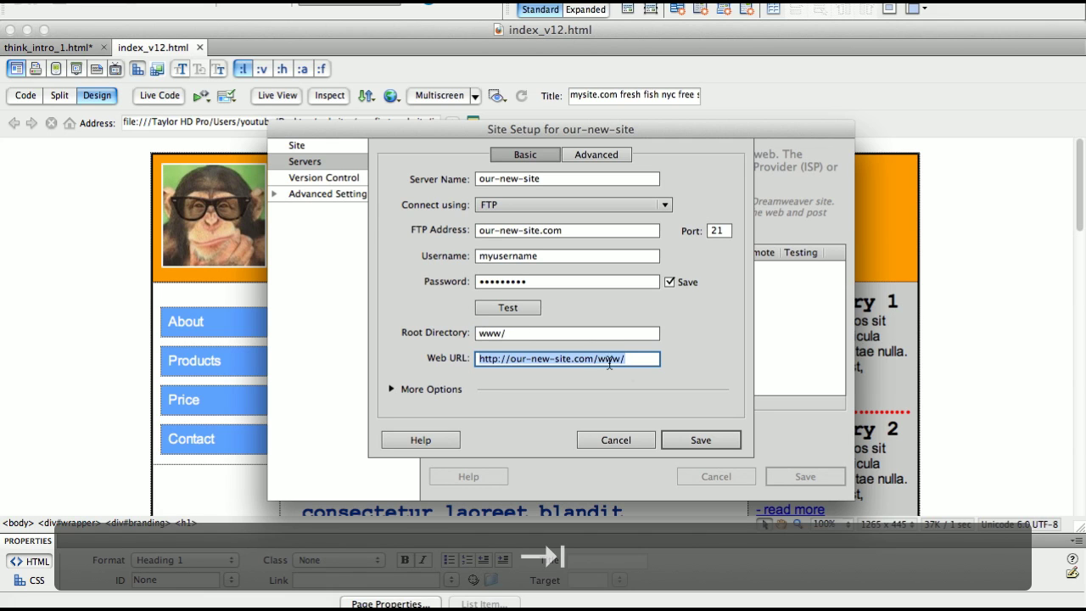
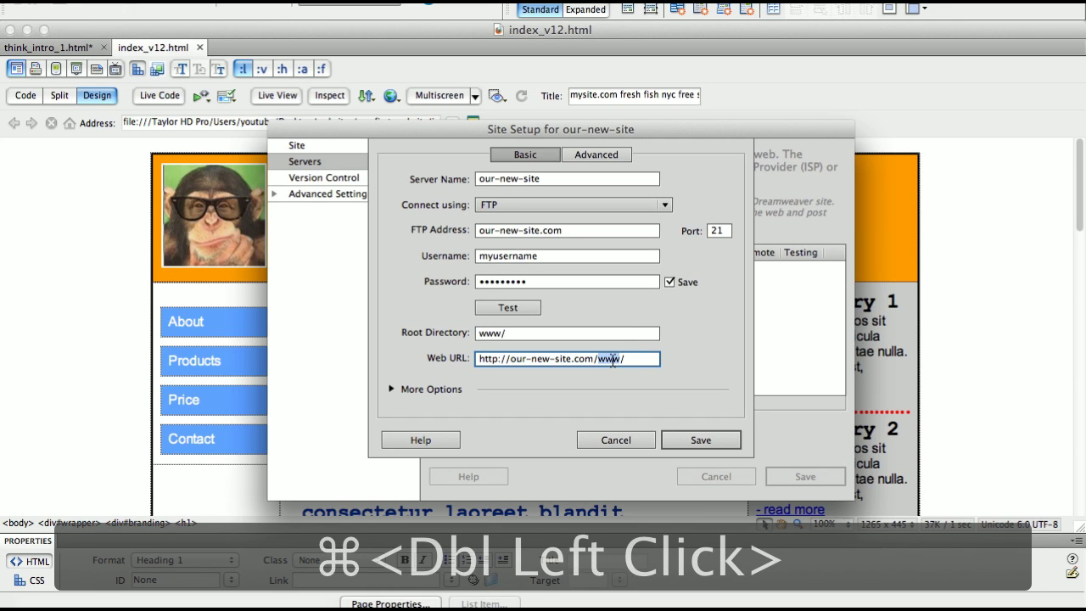
{"action": "key", "text": "super+x"}
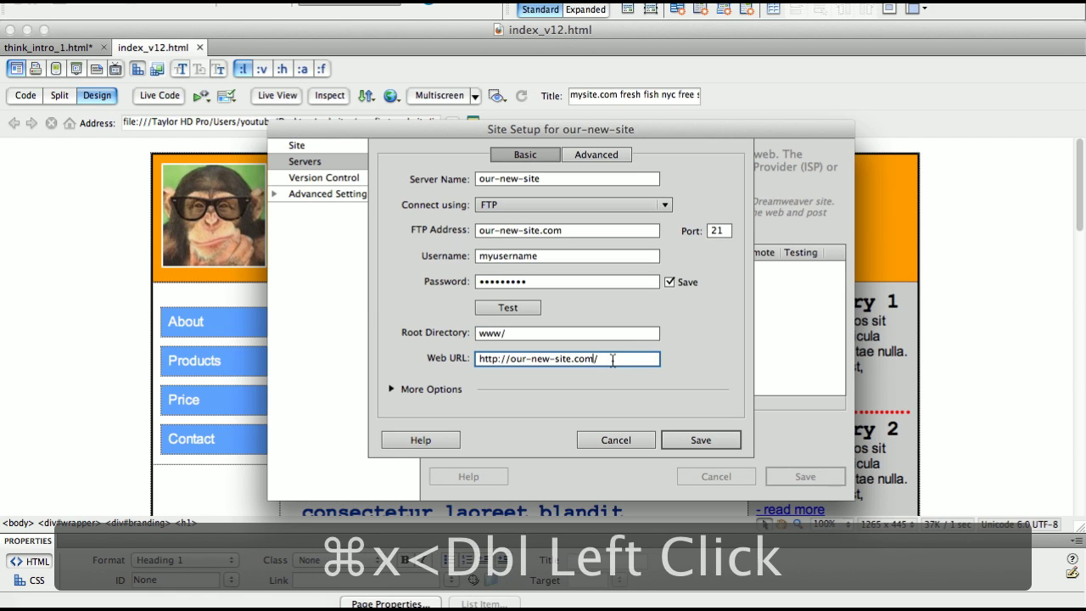
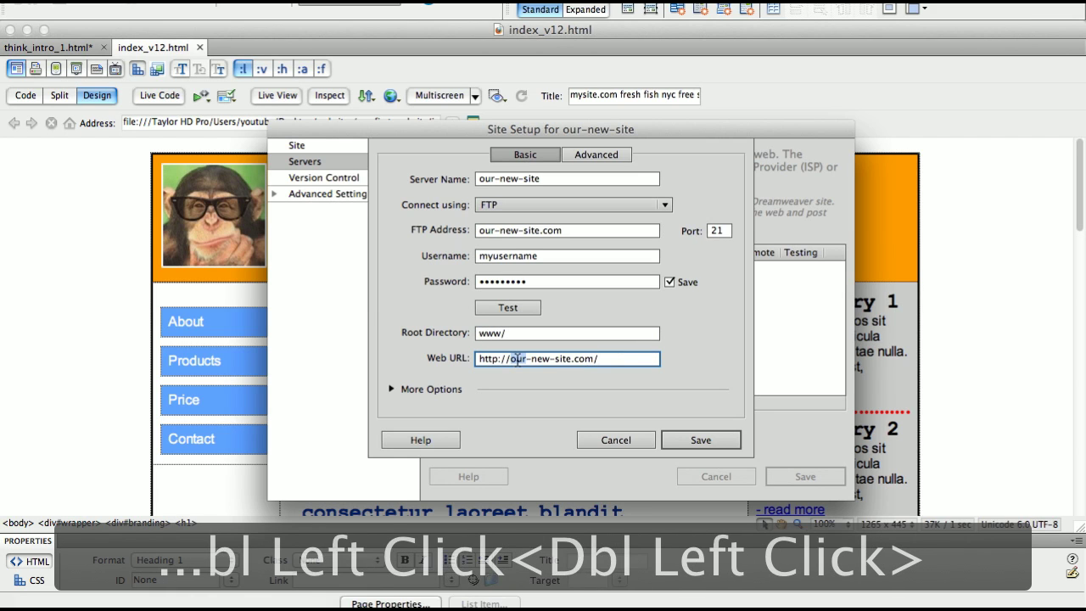
{"action": "key", "text": "Left"}
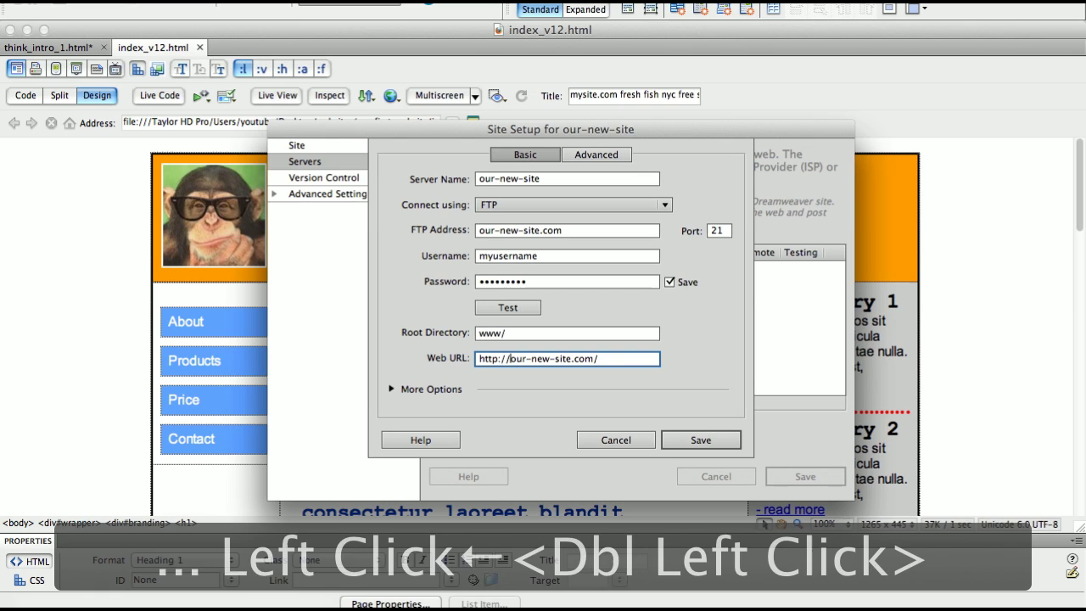